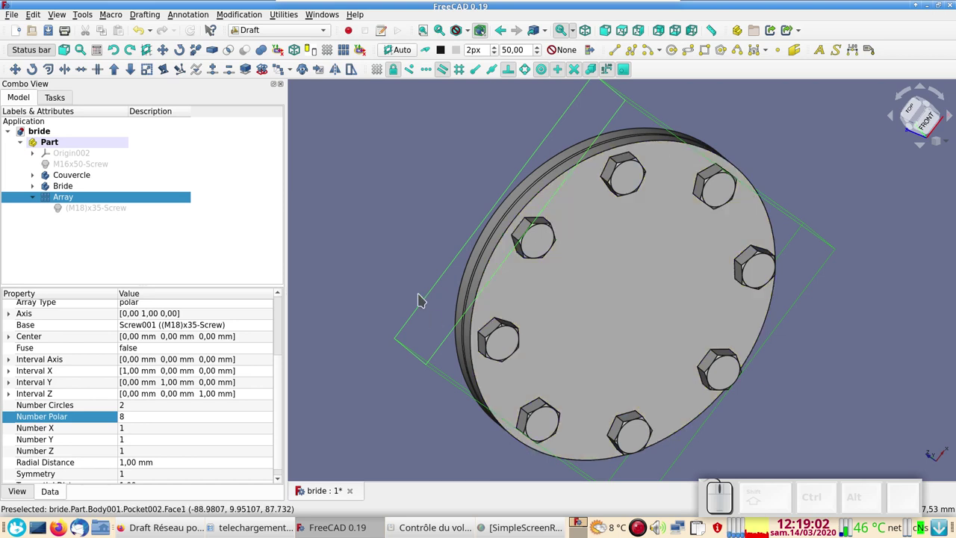
Start and cancel a rectangular then a polar array, then select the existing screw array in the tree
{"action": "left_click", "coordinate": [296, 68]}
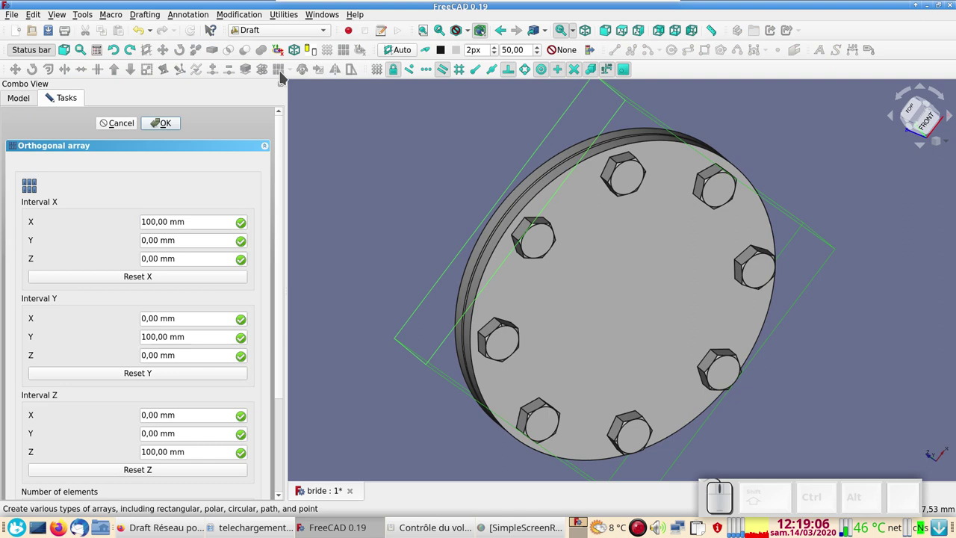
{"action": "left_click", "coordinate": [125, 122]}
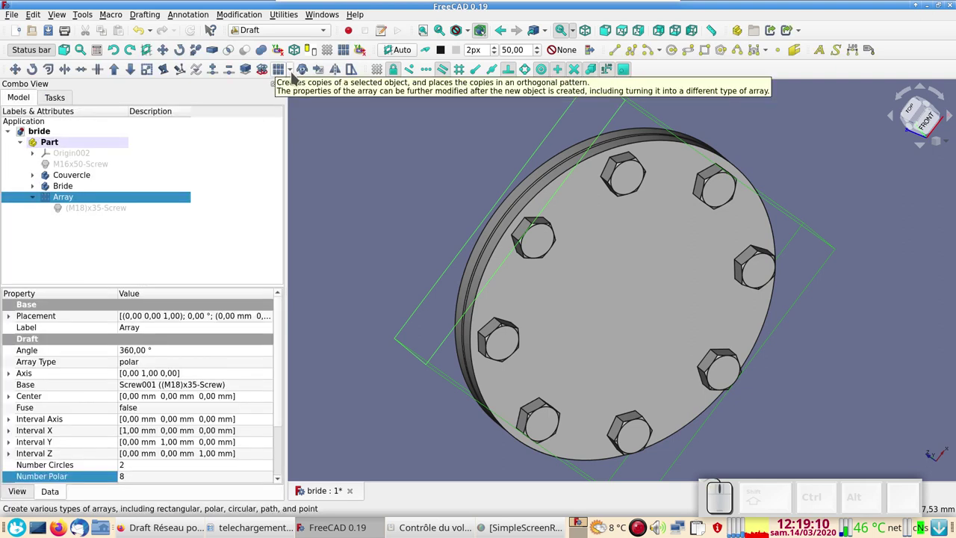
{"action": "left_click", "coordinate": [296, 71]}
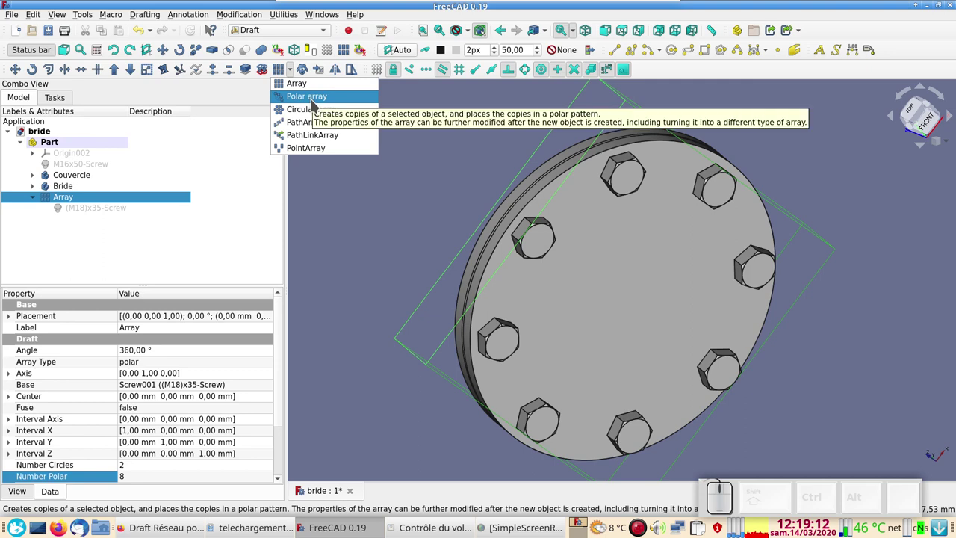
{"action": "left_click", "coordinate": [319, 104]}
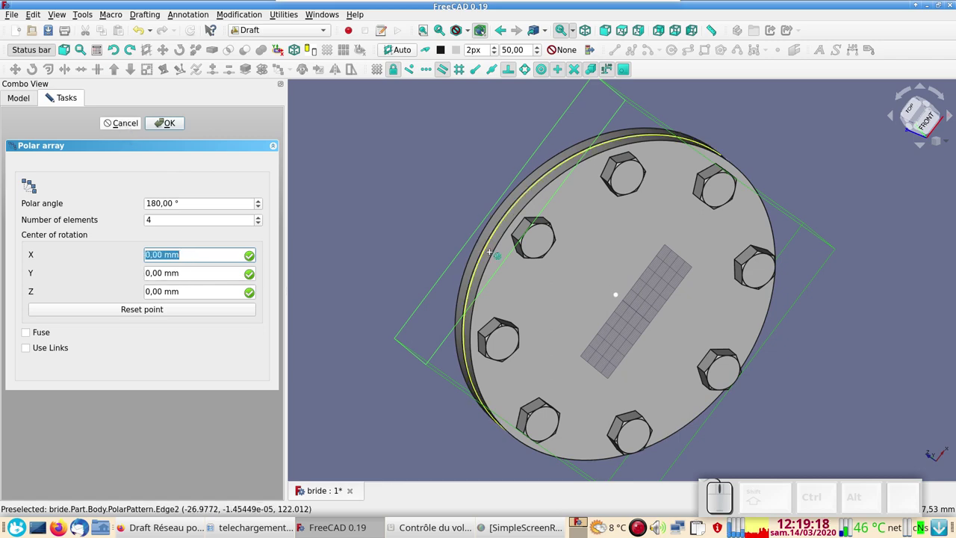
{"action": "left_click", "coordinate": [125, 130]}
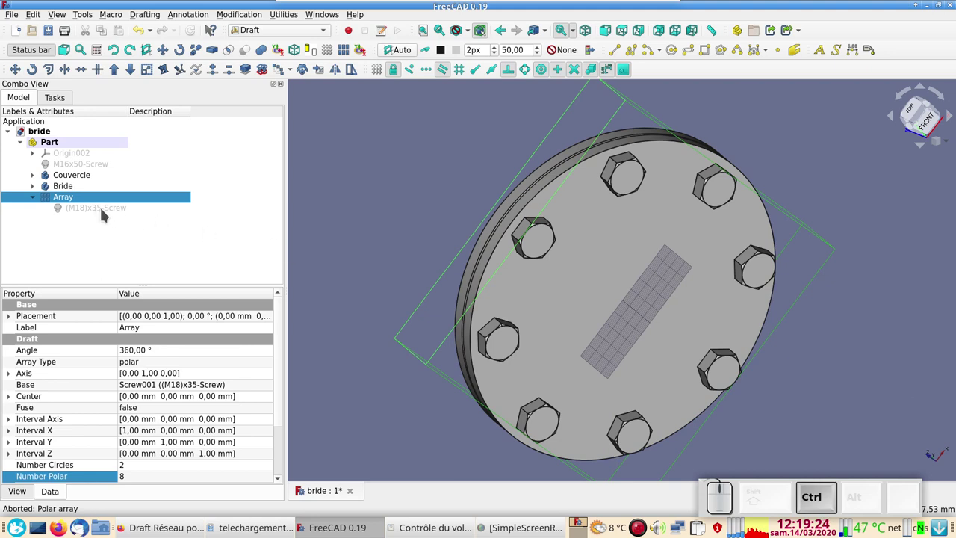
{"action": "left_click", "coordinate": [109, 213]}
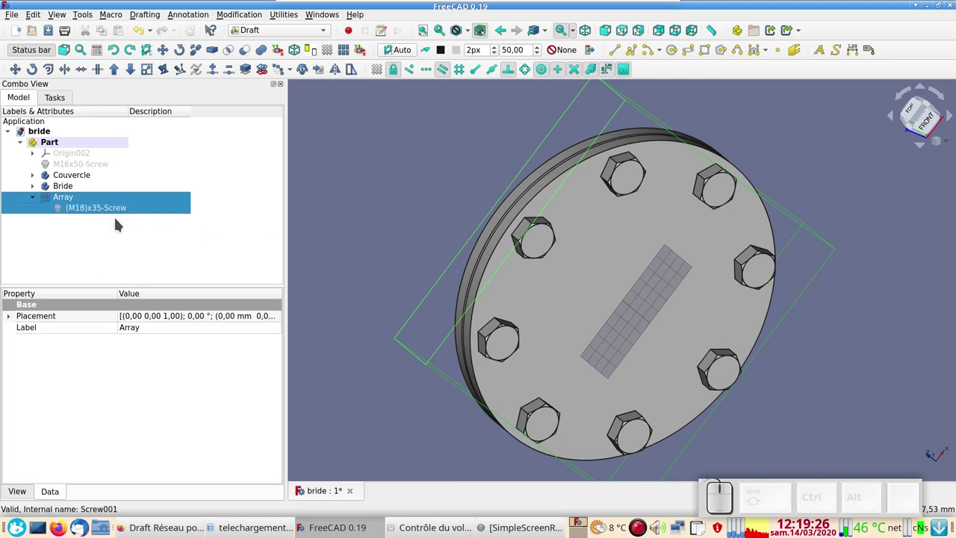
Delete the eight-screw array and switch to the Fasteners workbench
{"action": "key", "text": "Delete"}
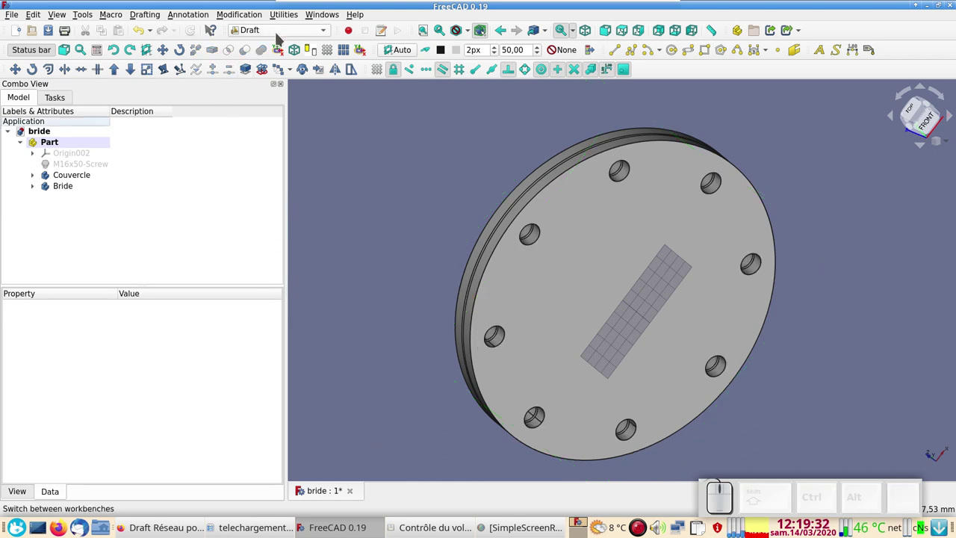
{"action": "left_click", "coordinate": [430, 200]}
{"action": "left_click", "coordinate": [293, 31]}
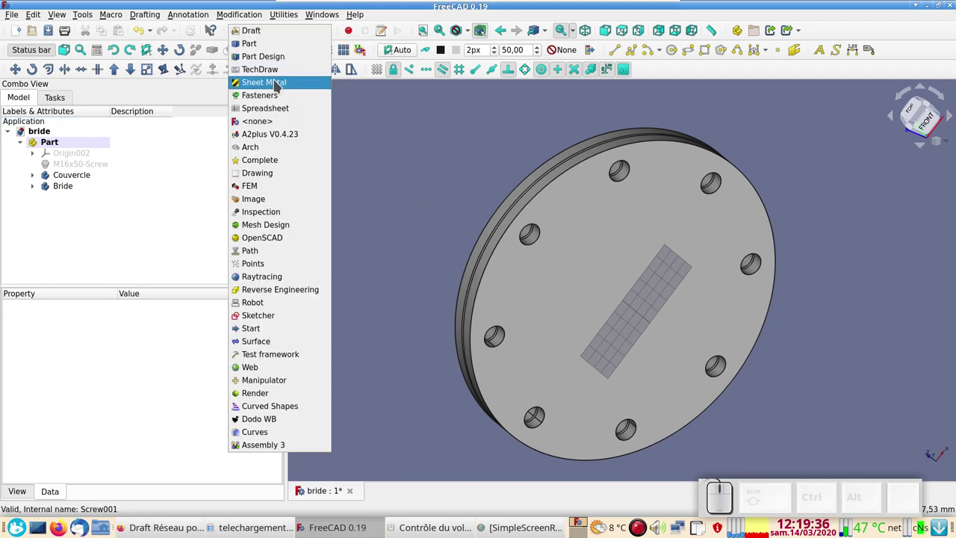
Add an ISO4017 hex screw to the cover's upper-left hole edge and select it
{"action": "left_click", "coordinate": [278, 97]}
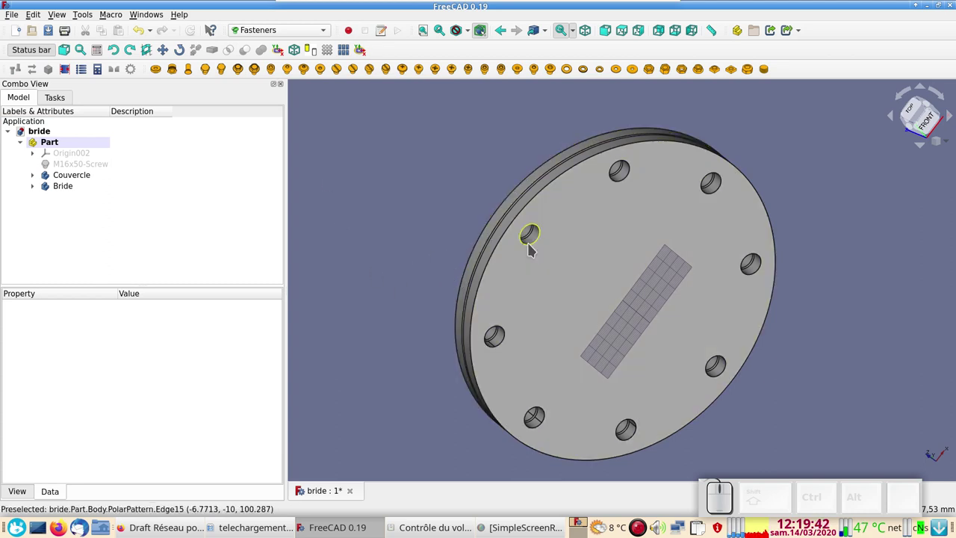
{"action": "left_click", "coordinate": [536, 248]}
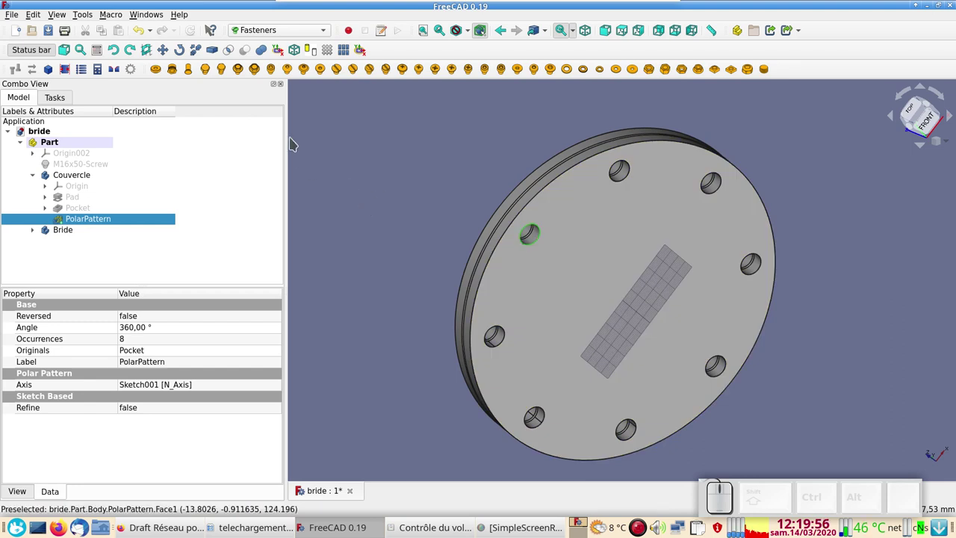
{"action": "left_click", "coordinate": [215, 72]}
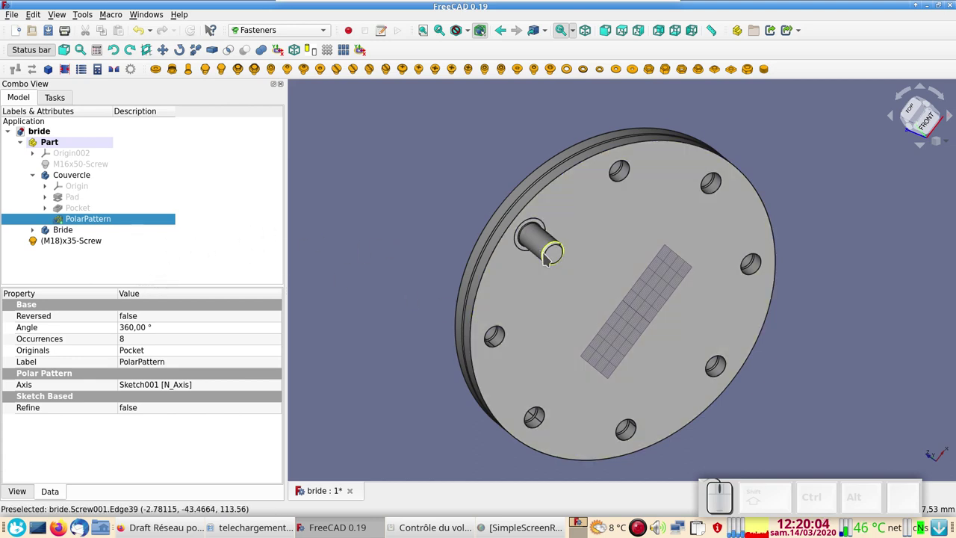
{"action": "left_click", "coordinate": [554, 251]}
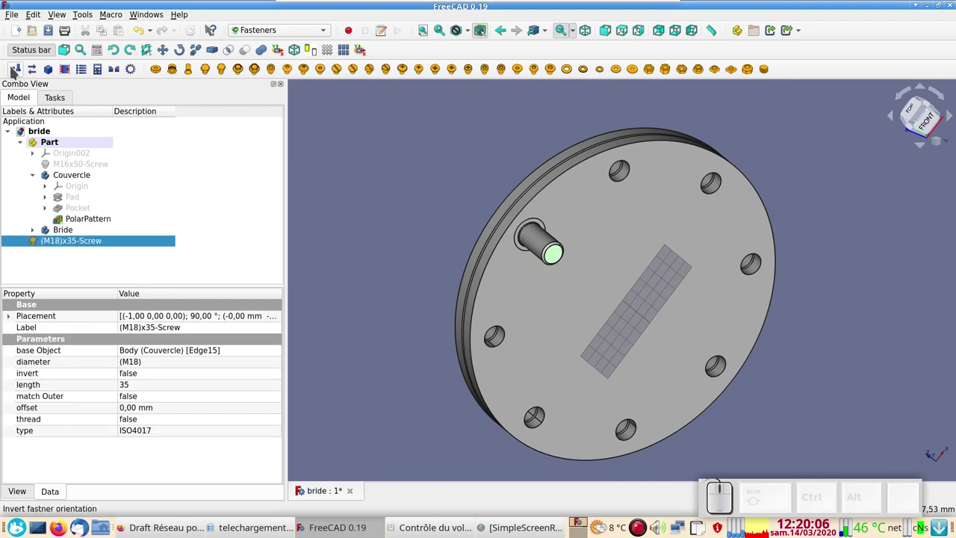
Invert the screw's orientation and set its diameter to M16 and length to 50
{"action": "left_click", "coordinate": [15, 66]}
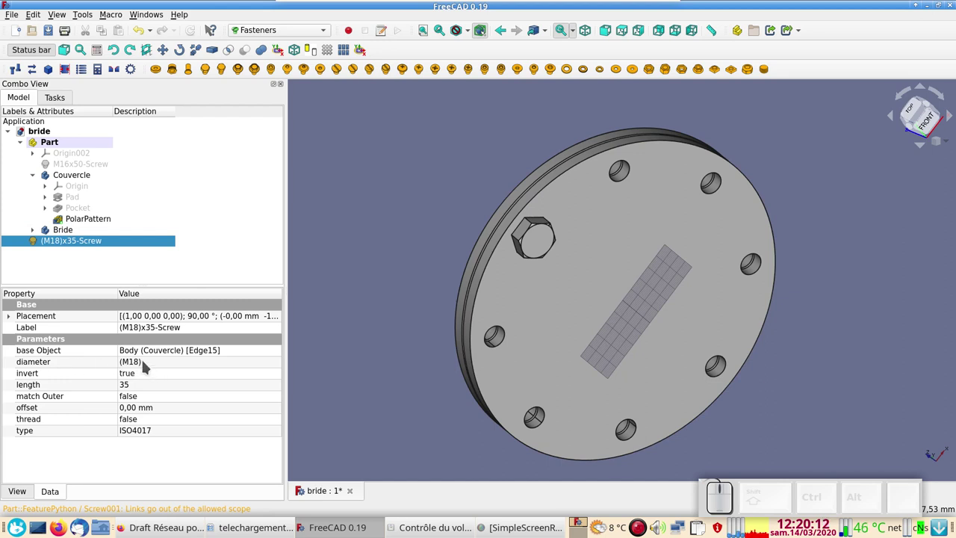
{"action": "left_click", "coordinate": [147, 360]}
{"action": "left_click", "coordinate": [147, 360]}
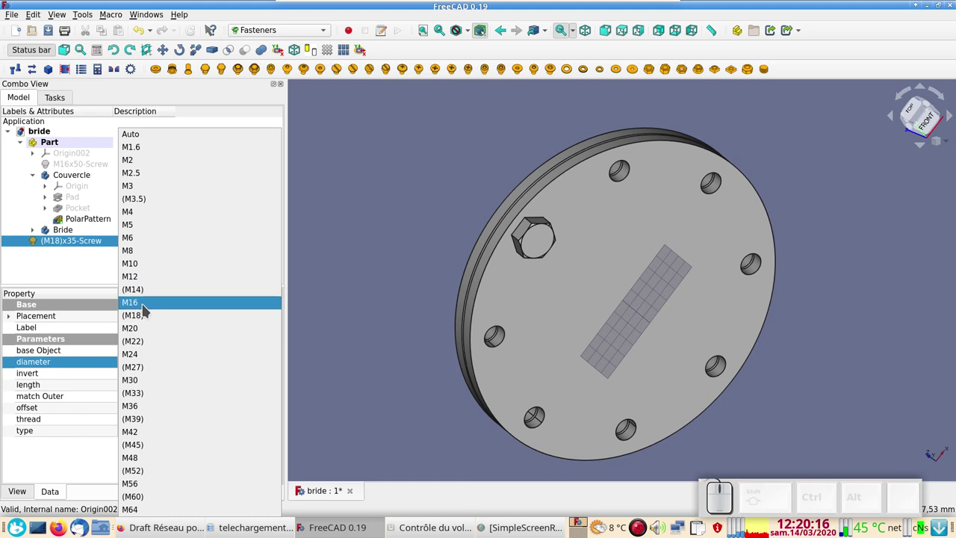
{"action": "left_click", "coordinate": [147, 304]}
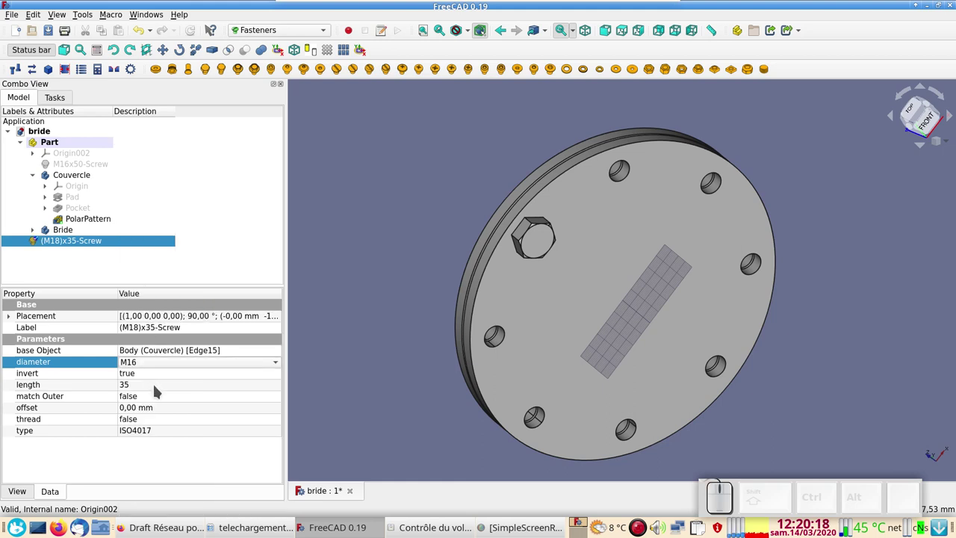
{"action": "left_click", "coordinate": [160, 385]}
{"action": "left_click", "coordinate": [164, 390]}
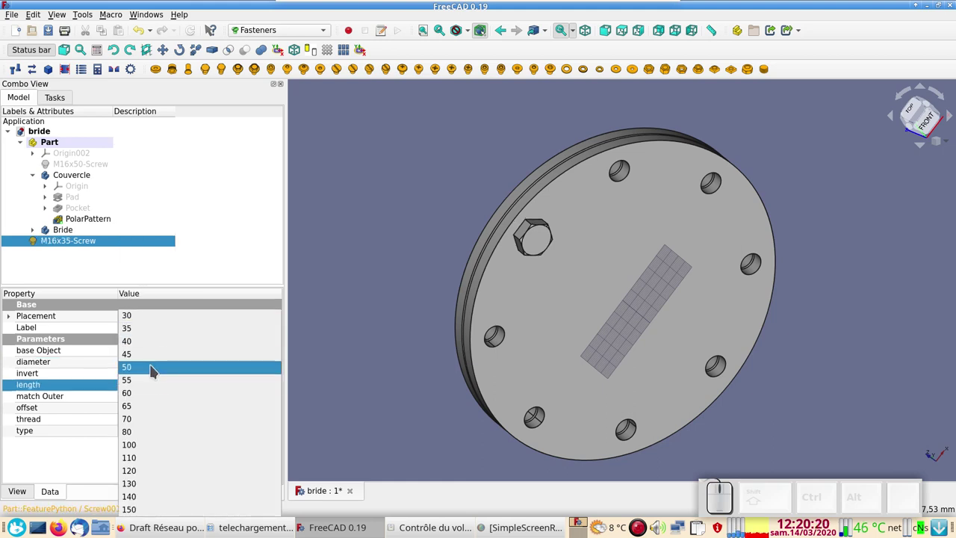
{"action": "left_click", "coordinate": [156, 364]}
Check the screw edge-on from the side, return to an angled view and clear the selection
{"action": "key", "text": "Return"}
{"action": "left_click_drag", "start_coordinate": [405, 320], "coordinate": [519, 299]}
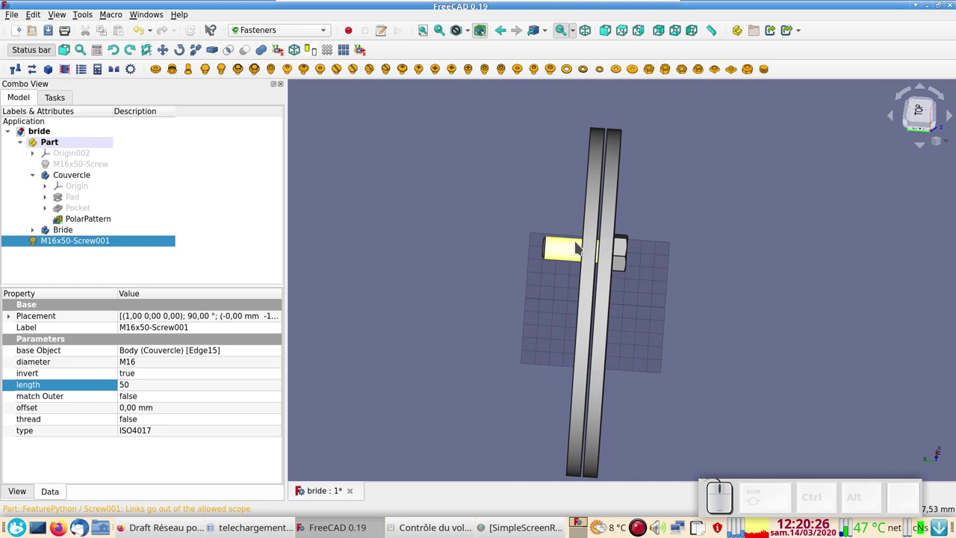
{"action": "left_click_drag", "start_coordinate": [735, 342], "coordinate": [413, 365]}
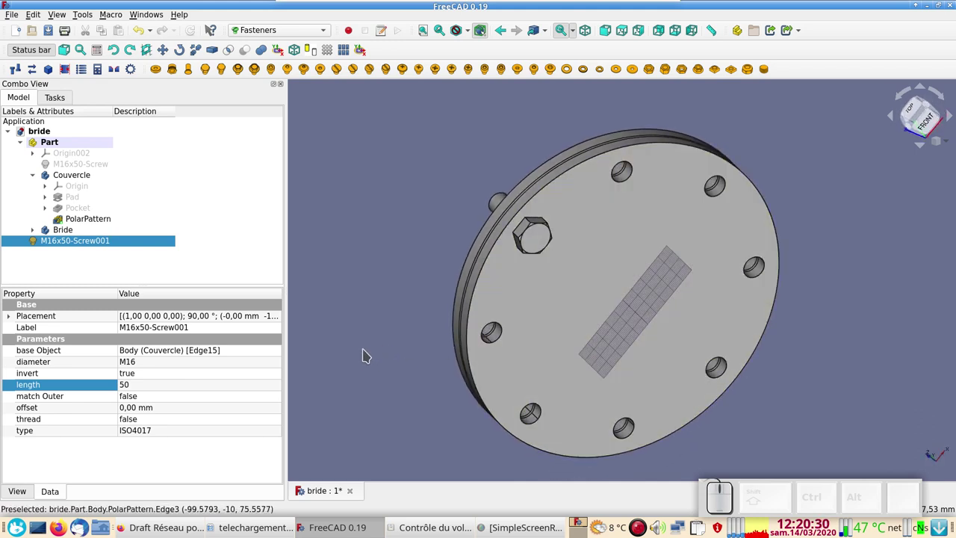
{"action": "left_click", "coordinate": [352, 323]}
{"action": "left_click", "coordinate": [331, 45]}
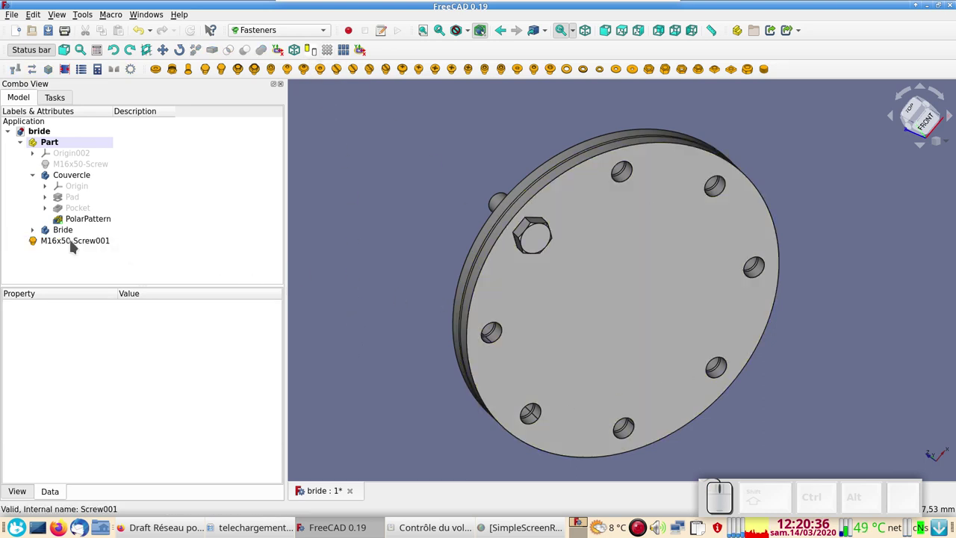
Select M16x50-Screw001 and switch to the Draft workbench
{"action": "left_click", "coordinate": [75, 239]}
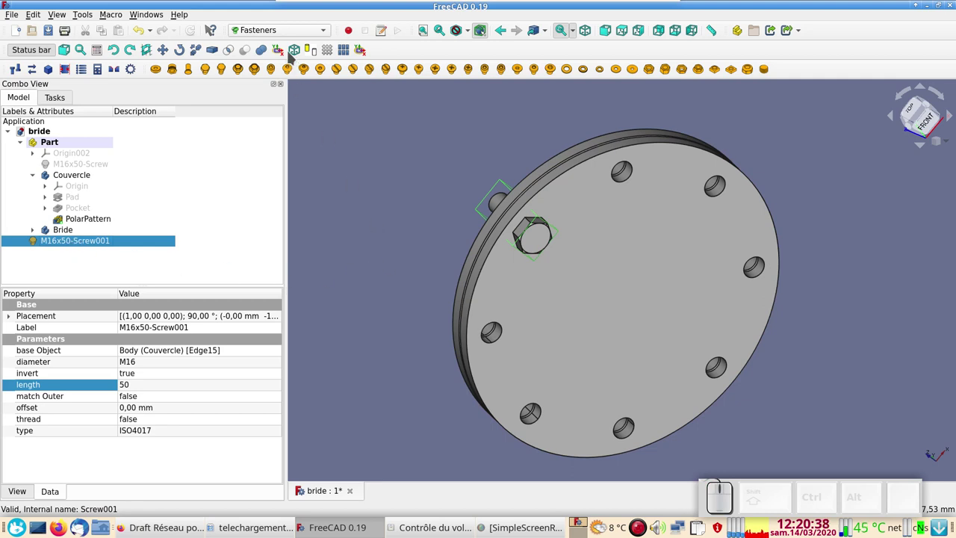
{"action": "left_click", "coordinate": [290, 29]}
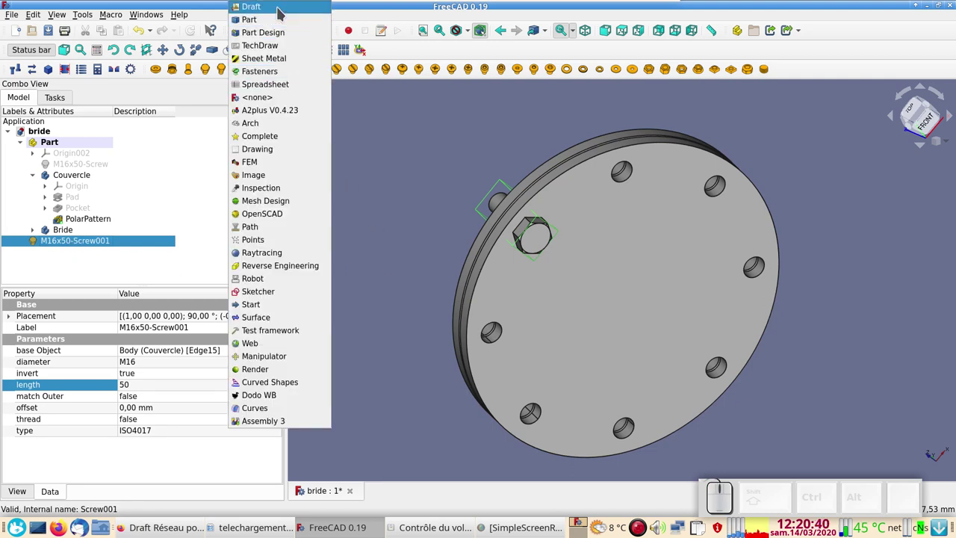
{"action": "left_click", "coordinate": [282, 7]}
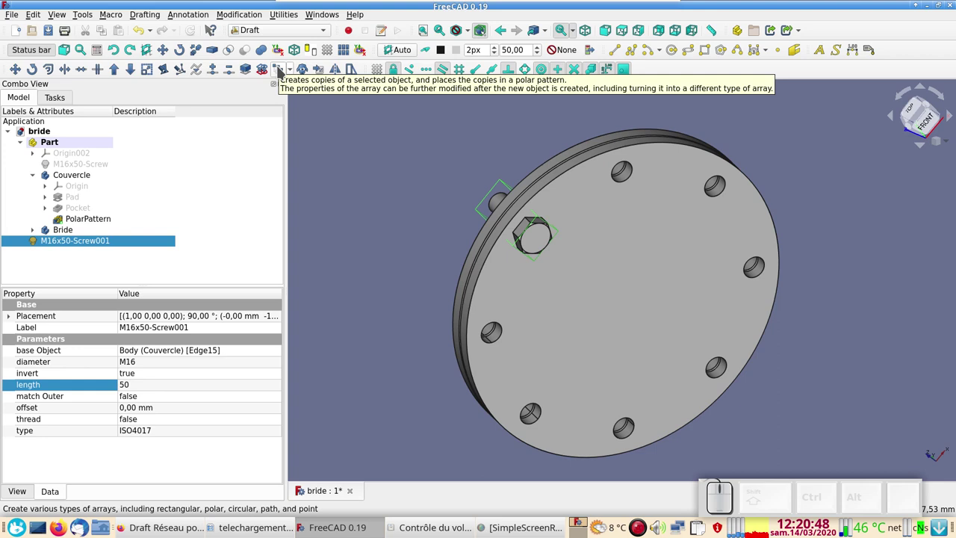
Create a 360° eight-copy polar array of the screw centred on the cover
{"action": "left_click", "coordinate": [282, 66]}
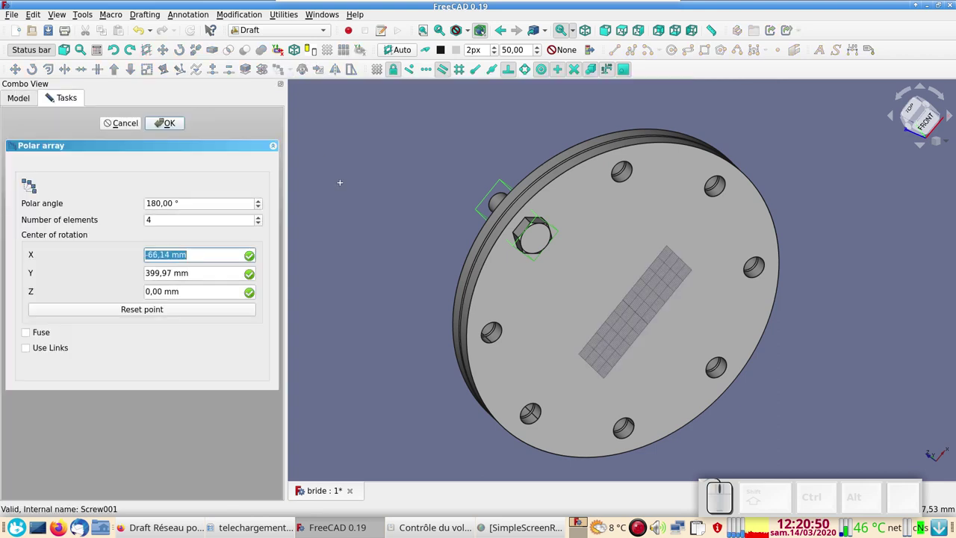
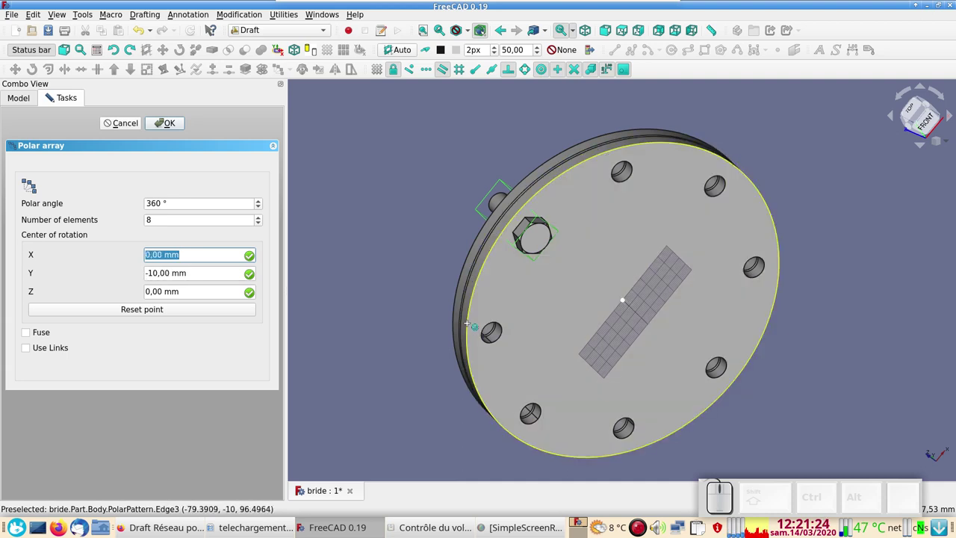
{"action": "left_click", "coordinate": [504, 324]}
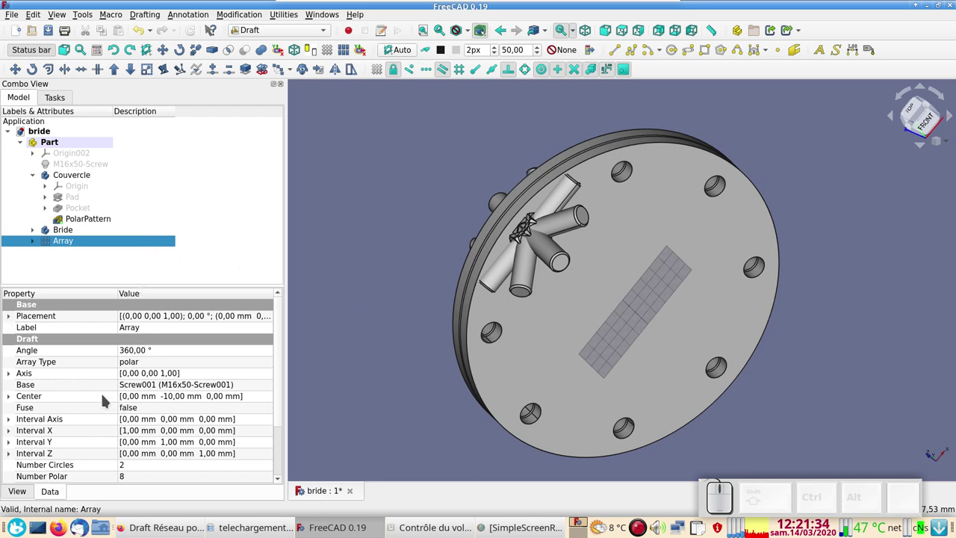
Set the array's axis to z 0, y 1 and recompute so the screws fill the holes
{"action": "left_click", "coordinate": [17, 376]}
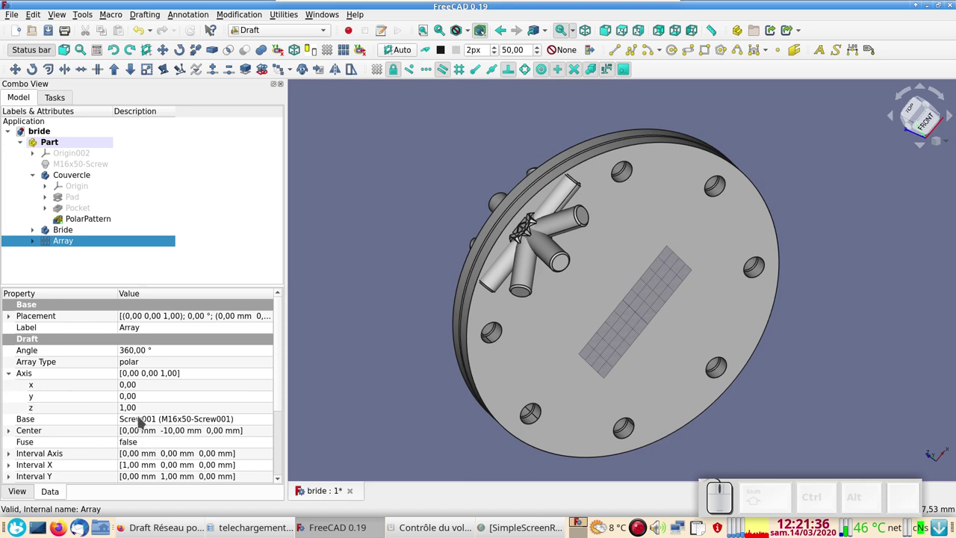
{"action": "left_click", "coordinate": [129, 405]}
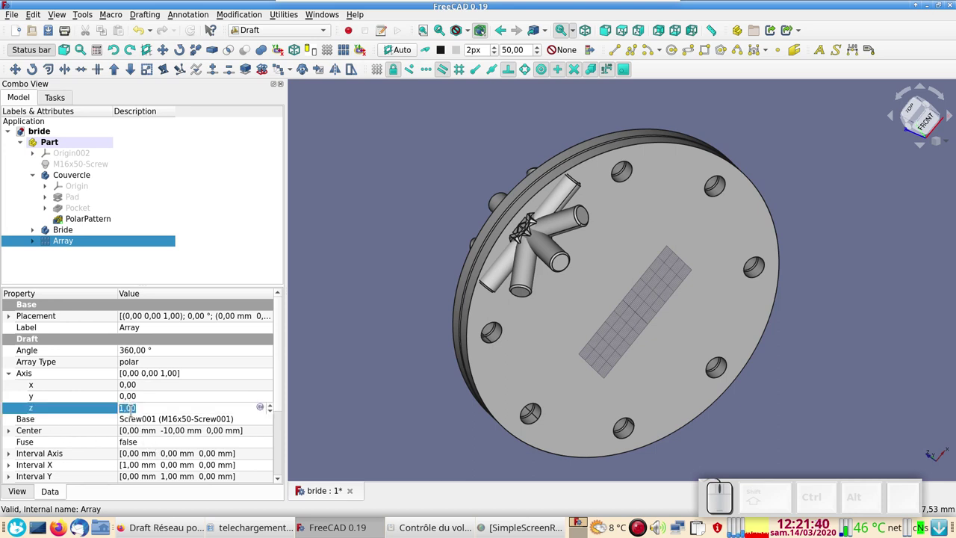
{"action": "key", "text": "KP_0"}
{"action": "left_click", "coordinate": [142, 399]}
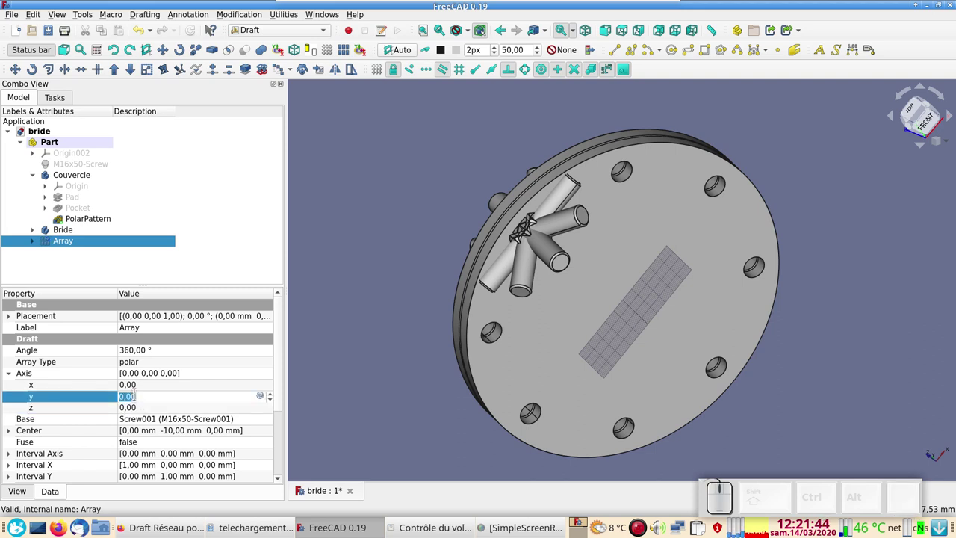
{"action": "key", "text": "KP_1"}
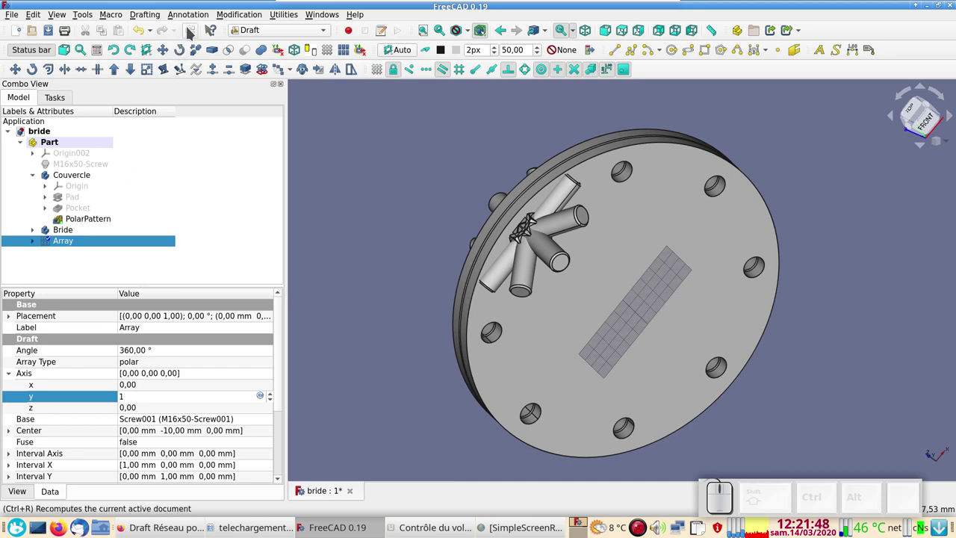
{"action": "left_click", "coordinate": [198, 34]}
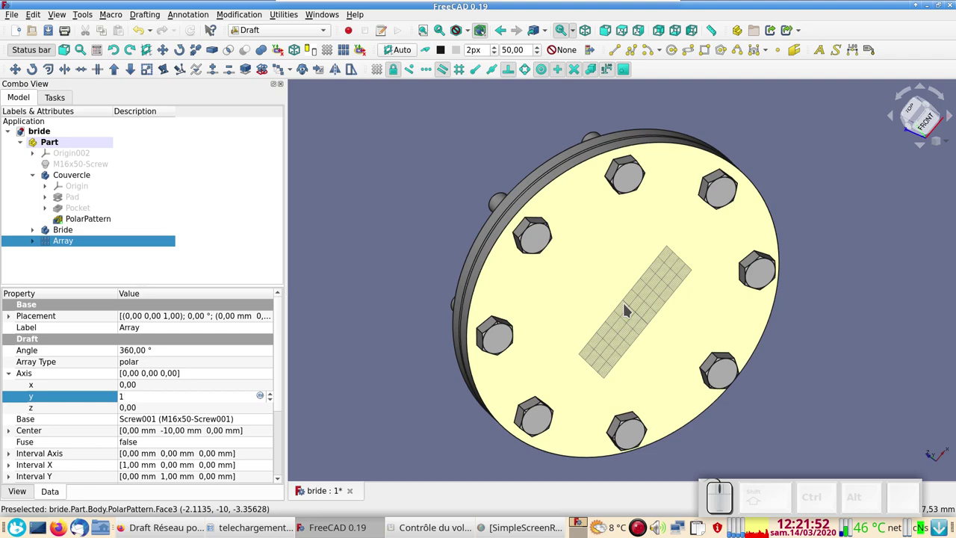
{"action": "left_click_drag", "start_coordinate": [407, 274], "coordinate": [403, 307]}
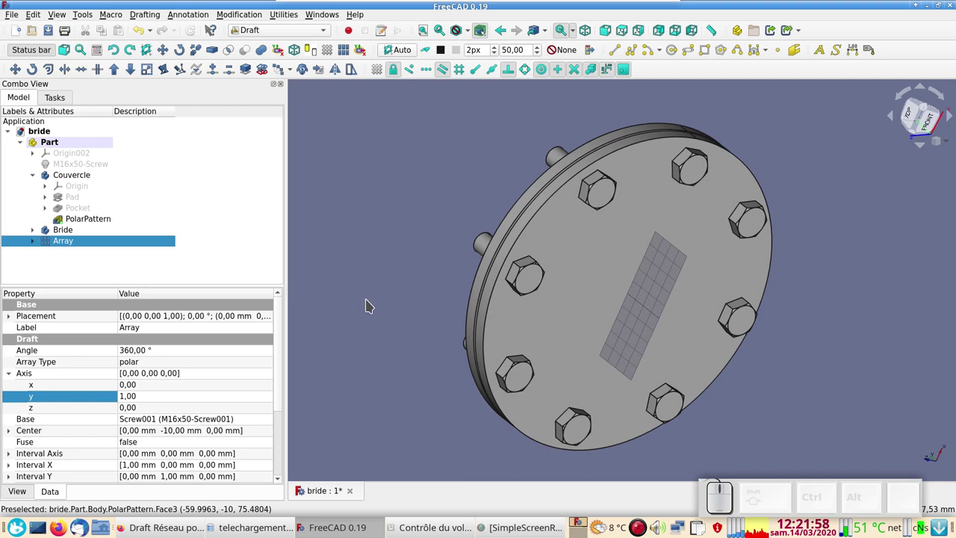
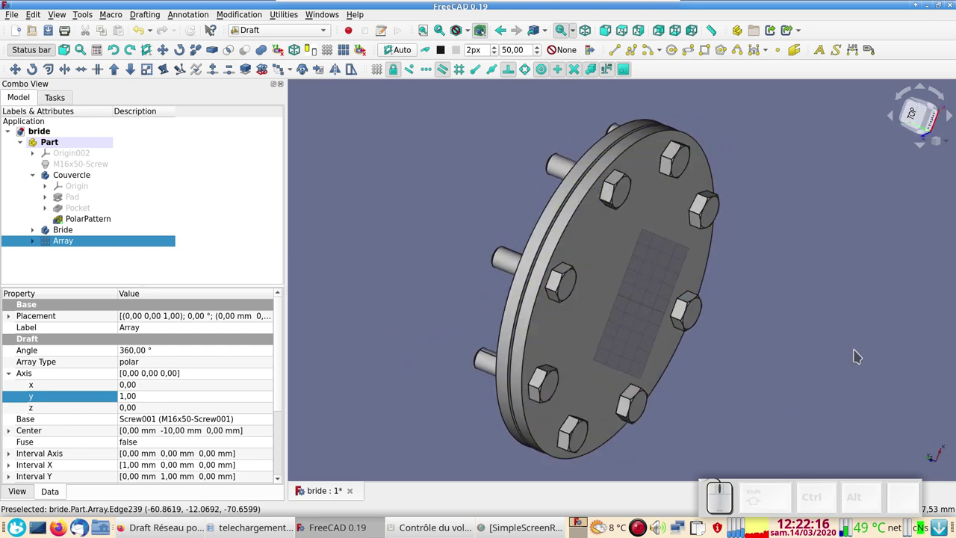
{"action": "scroll", "scroll_direction": "down", "scroll_amount": 3}
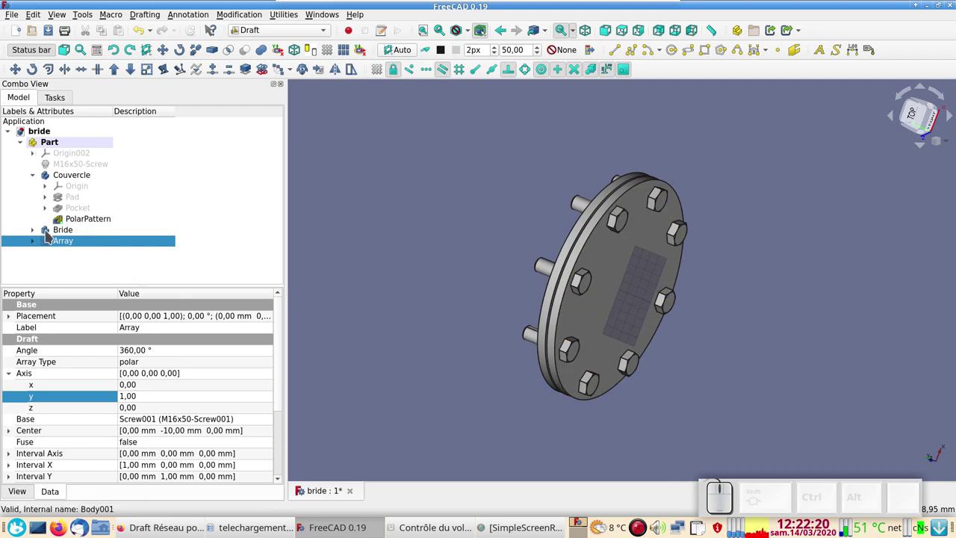
{"action": "left_click", "coordinate": [28, 147]}
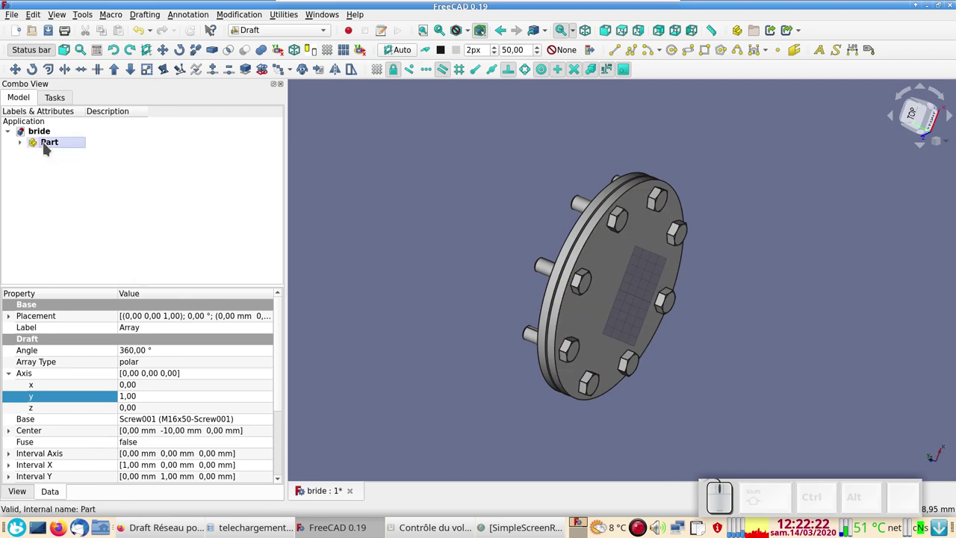
{"action": "left_click", "coordinate": [25, 145]}
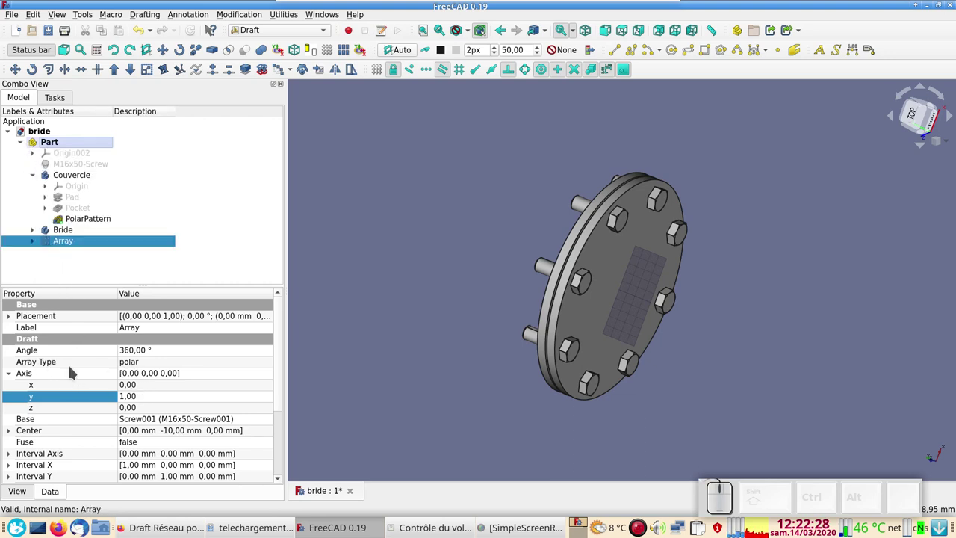
{"action": "scroll", "scroll_direction": "up", "scroll_amount": 3}
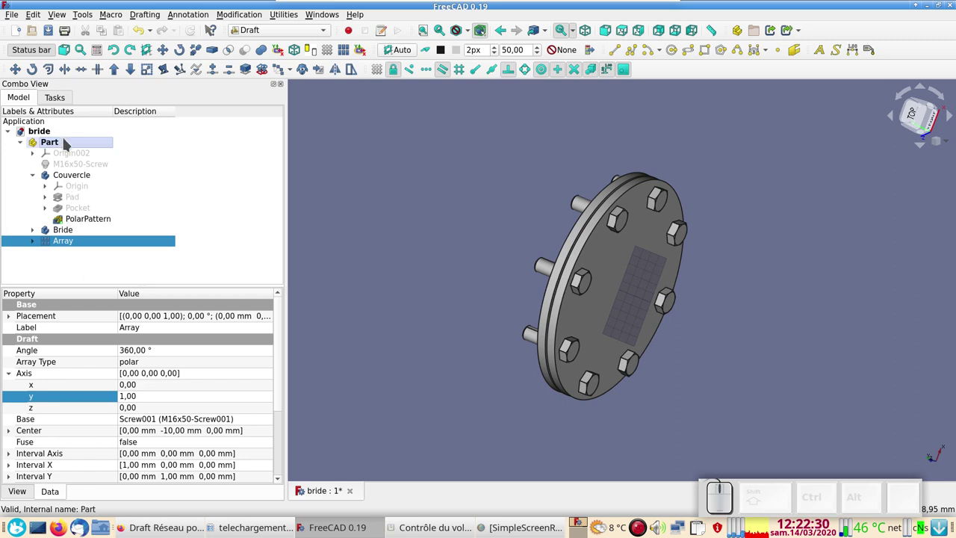
Set the Part's placement rotation angle to 45 and clear the selection
{"action": "left_click", "coordinate": [75, 145]}
{"action": "left_click", "coordinate": [16, 384]}
{"action": "left_click", "coordinate": [139, 391]}
{"action": "key", "text": "KP_4"}
{"action": "key", "text": "KP_5"}
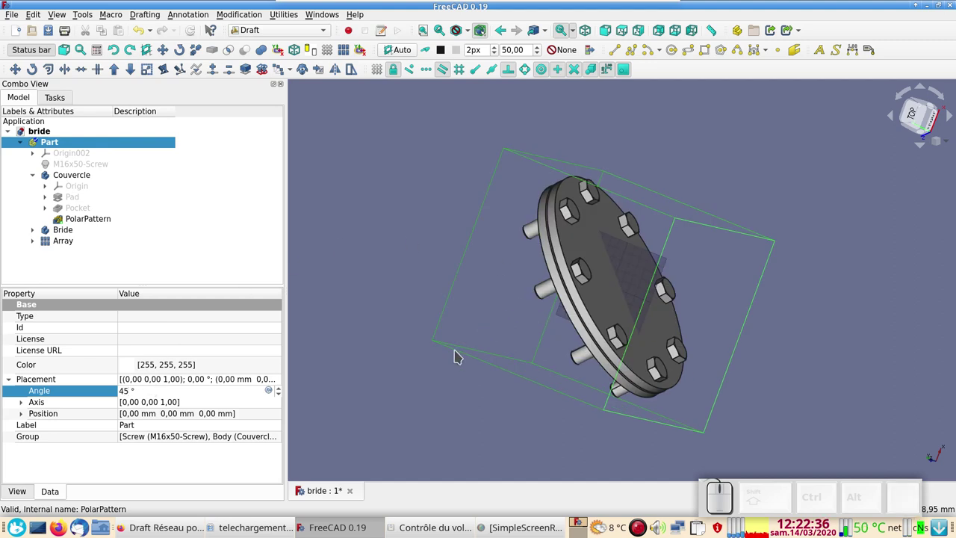
{"action": "left_click", "coordinate": [390, 386]}
View the cover face-on from the top and hide the Draft grid
{"action": "key", "text": "KP_2"}
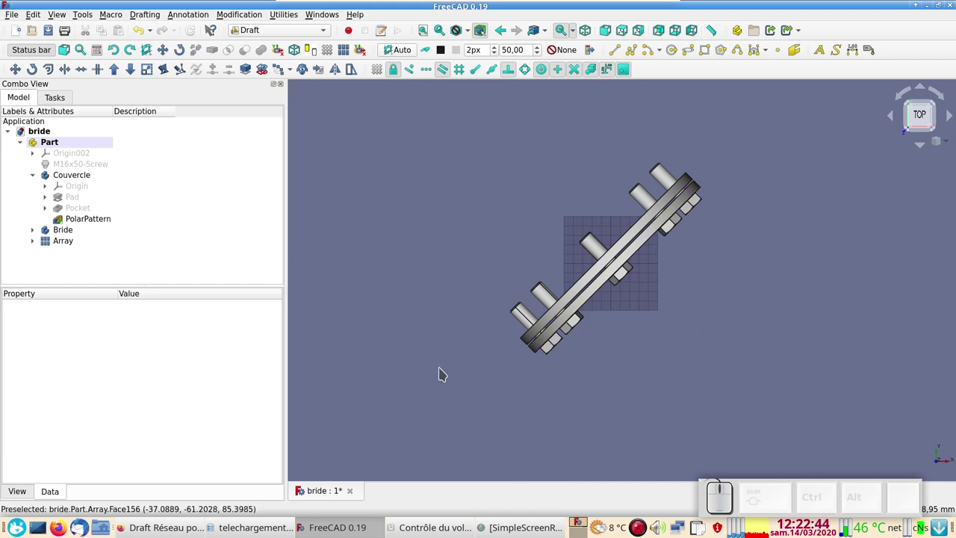
{"action": "left_click_drag", "start_coordinate": [618, 380], "coordinate": [464, 257]}
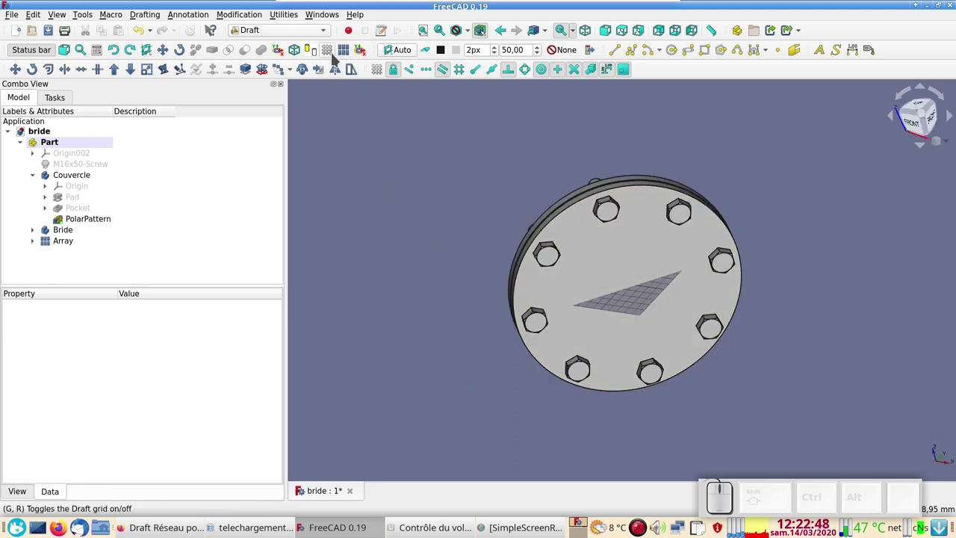
{"action": "left_click", "coordinate": [329, 52]}
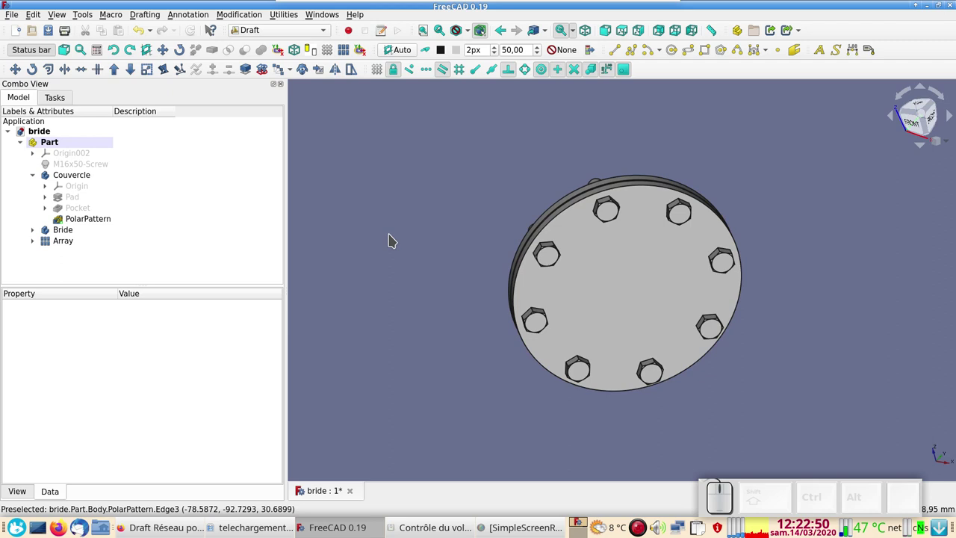
{"action": "scroll", "scroll_direction": "up", "scroll_amount": 3}
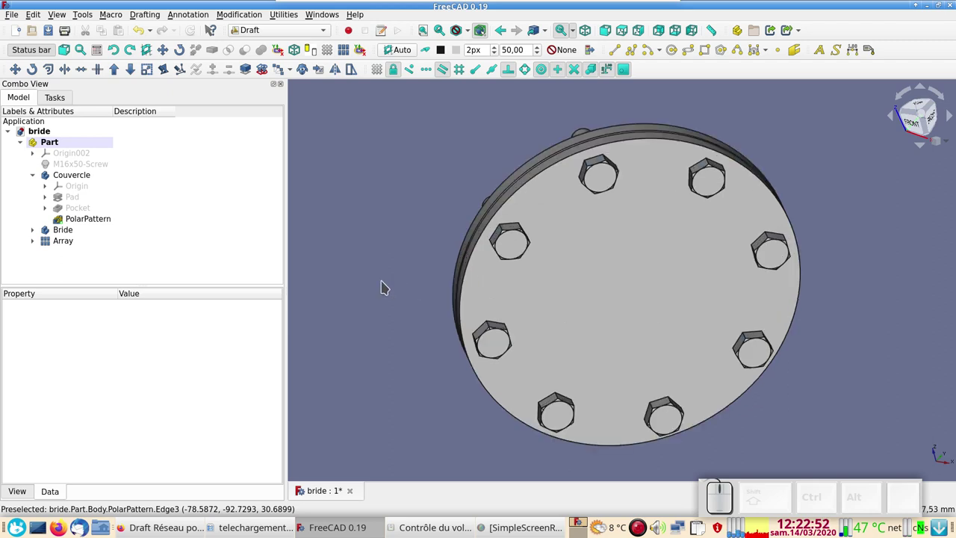